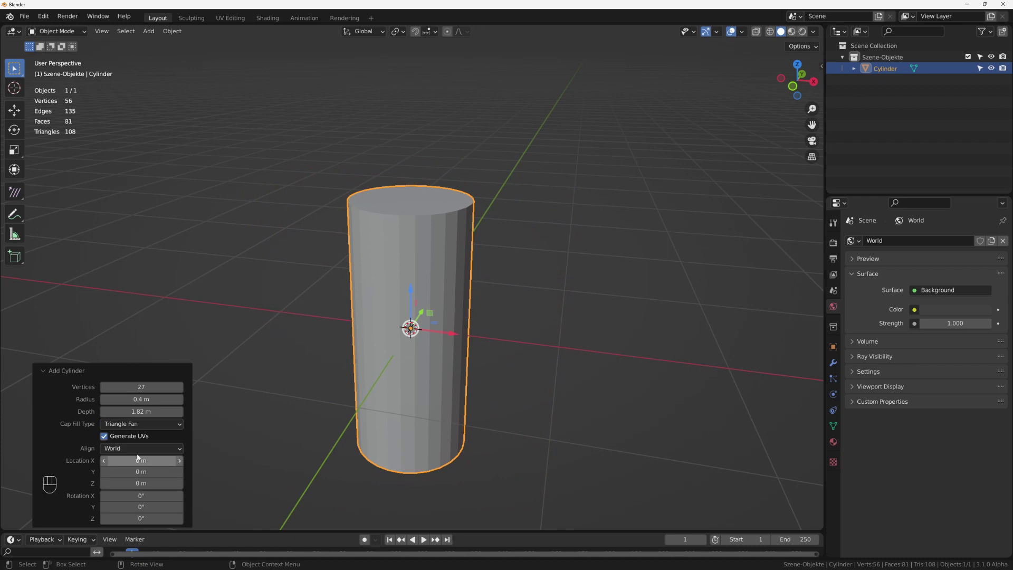
Extrude the cylinder's open top rim outward into a wide flat brim.
{"action": "left_click_drag", "start_coordinate": [149, 434], "coordinate": [129, 441]}
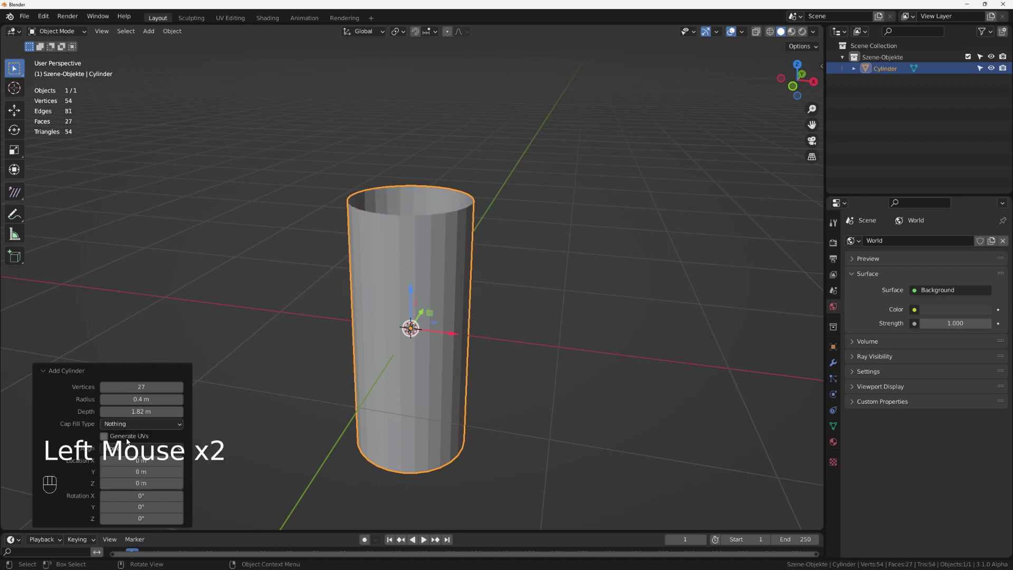
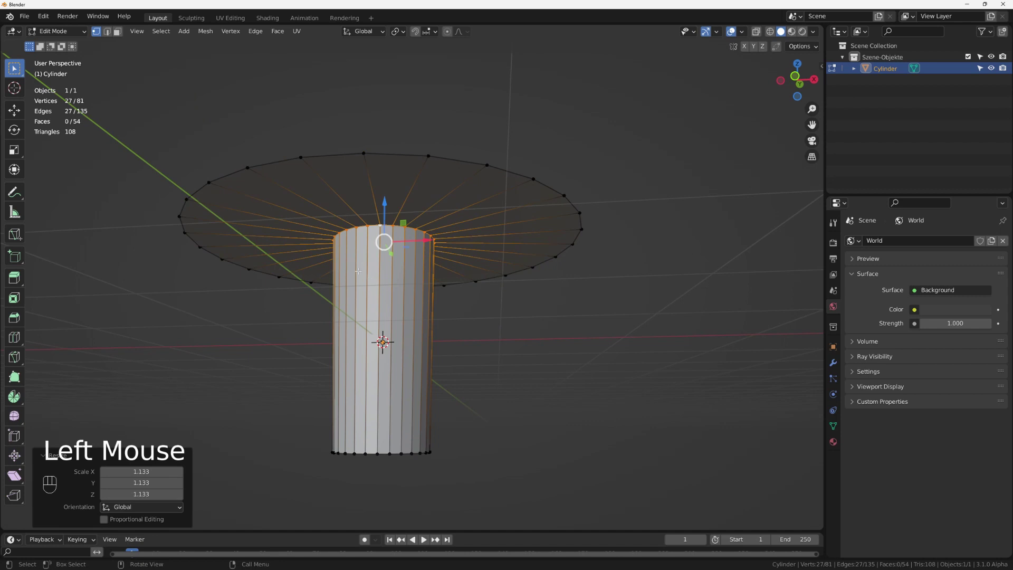
Insert a new edge loop across the brim and slide it into place.
{"action": "scroll", "scroll_direction": "up", "scroll_amount": 3}
{"action": "key", "text": "ctrl+e"}
{"action": "key", "text": "ctrl+r"}
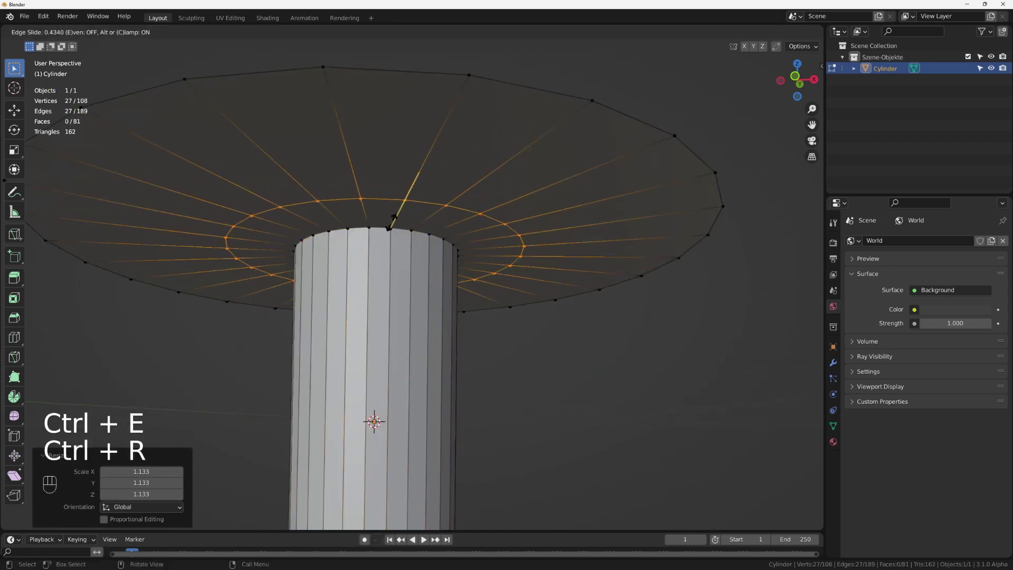
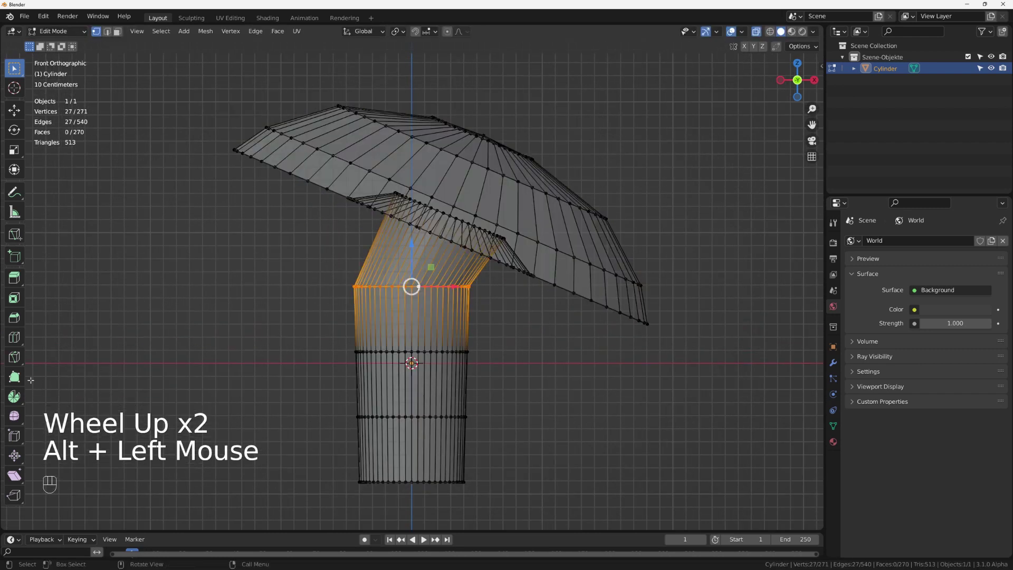
Switch to box selection to grab the cap vertices for tilting.
{"action": "left_click", "coordinate": [20, 475]}
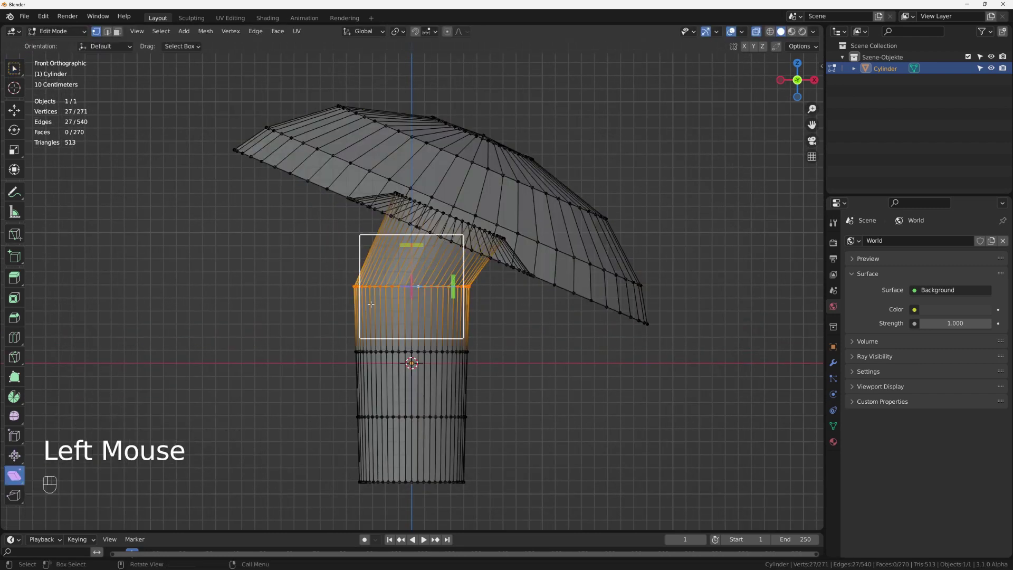
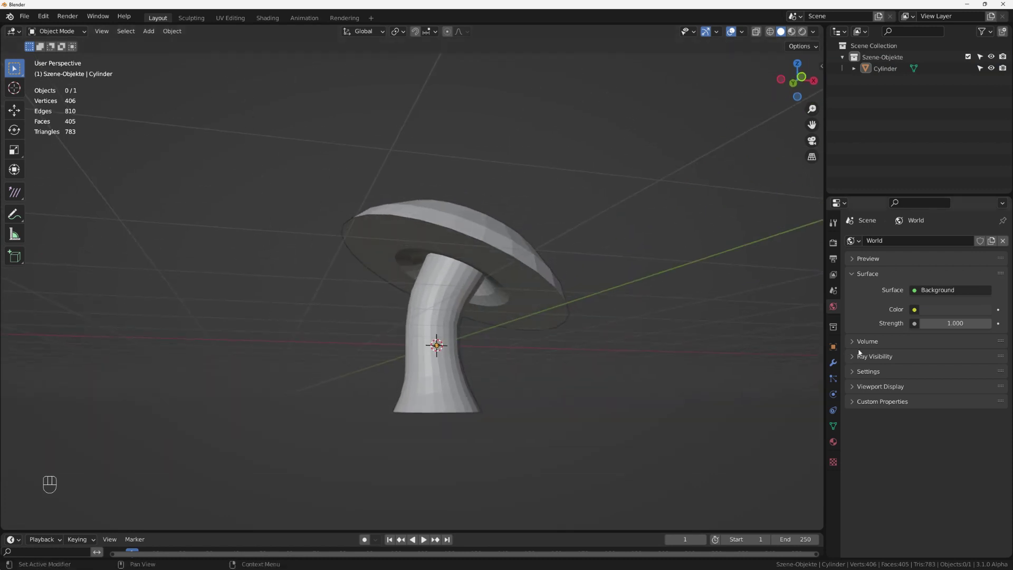
Select the mushroom and bring up its modifier settings.
{"action": "left_click", "coordinate": [834, 365]}
{"action": "left_click_drag", "start_coordinate": [883, 249], "coordinate": [793, 383]}
{"action": "middle_click", "coordinate": [504, 353]}
{"action": "scroll", "scroll_direction": "up", "scroll_amount": 3}
{"action": "middle_click", "coordinate": [512, 290]}
{"action": "left_click", "coordinate": [937, 362]}
Add a Multiresolution modifier and subdivide it repeatedly until the mushroom looks smooth.
{"action": "left_click", "coordinate": [935, 360]}
{"action": "left_click", "coordinate": [934, 361]}
{"action": "left_click", "coordinate": [934, 360]}
{"action": "left_click", "coordinate": [935, 360]}
{"action": "left_click_drag", "start_coordinate": [500, 287], "coordinate": [442, 343]}
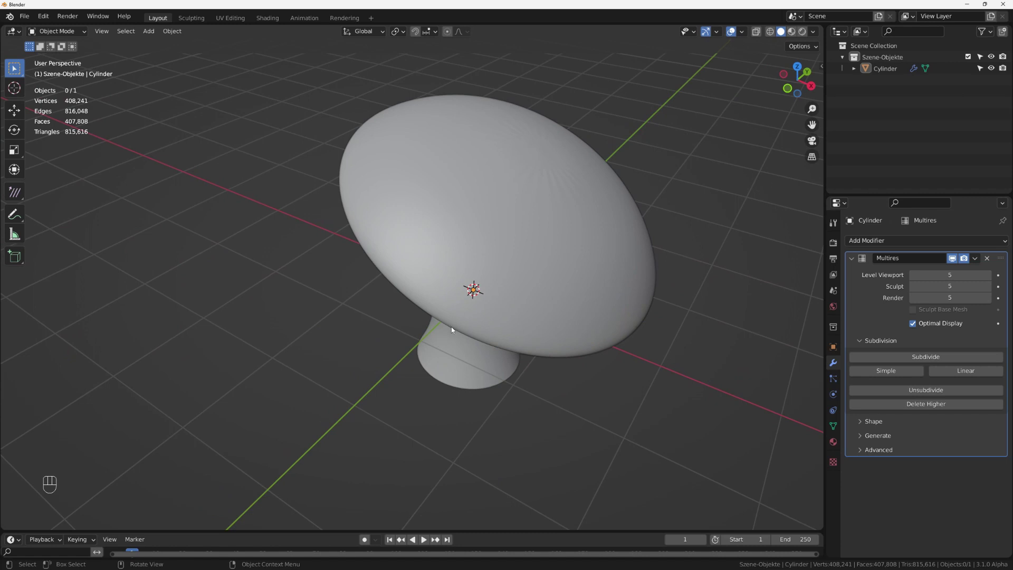
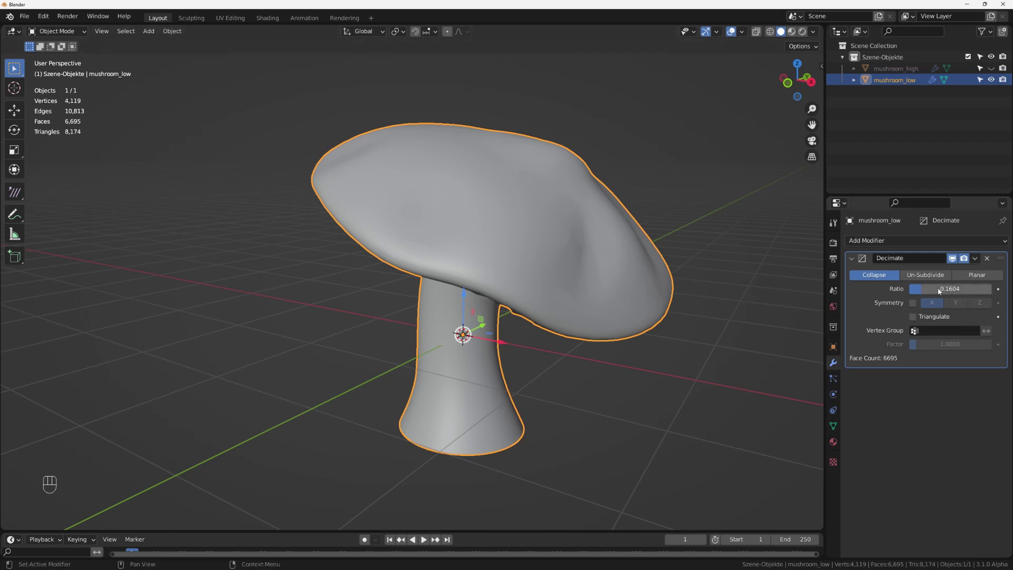
Apply the Decimate result to mushroom_low and add a fresh Decimate modifier at full ratio.
{"action": "left_click_drag", "start_coordinate": [512, 307], "coordinate": [514, 312]}
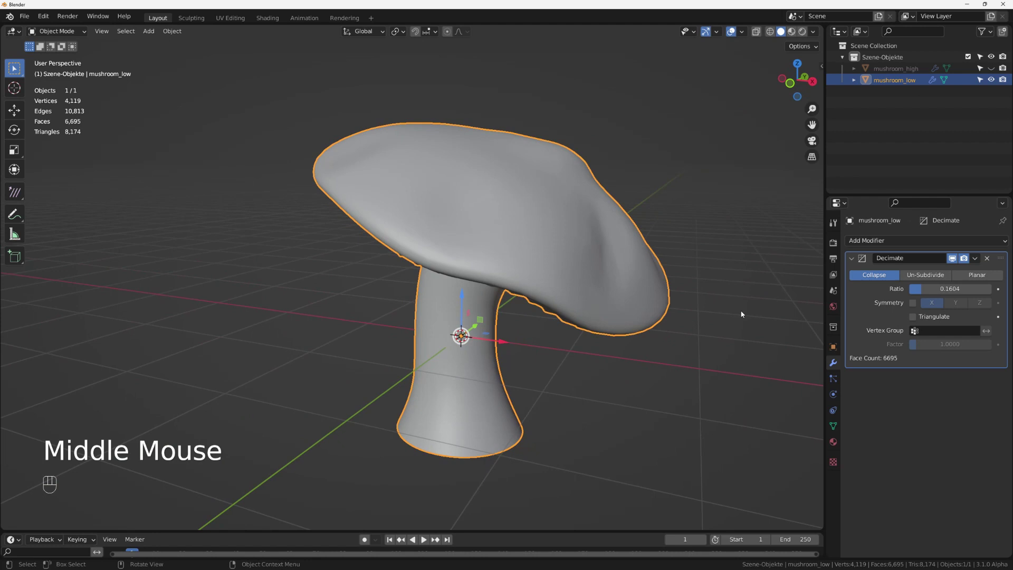
{"action": "key", "text": "ctrl+a"}
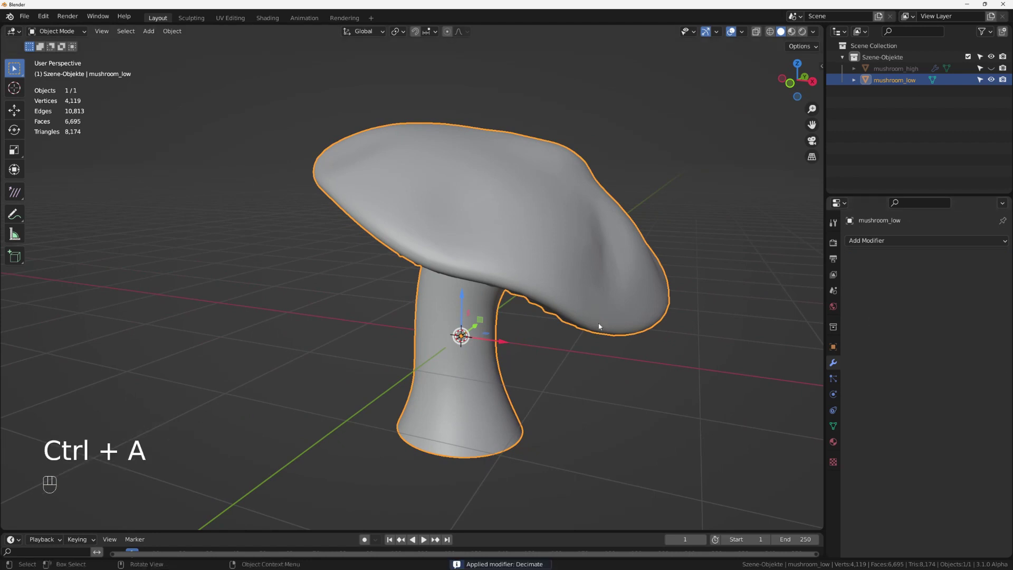
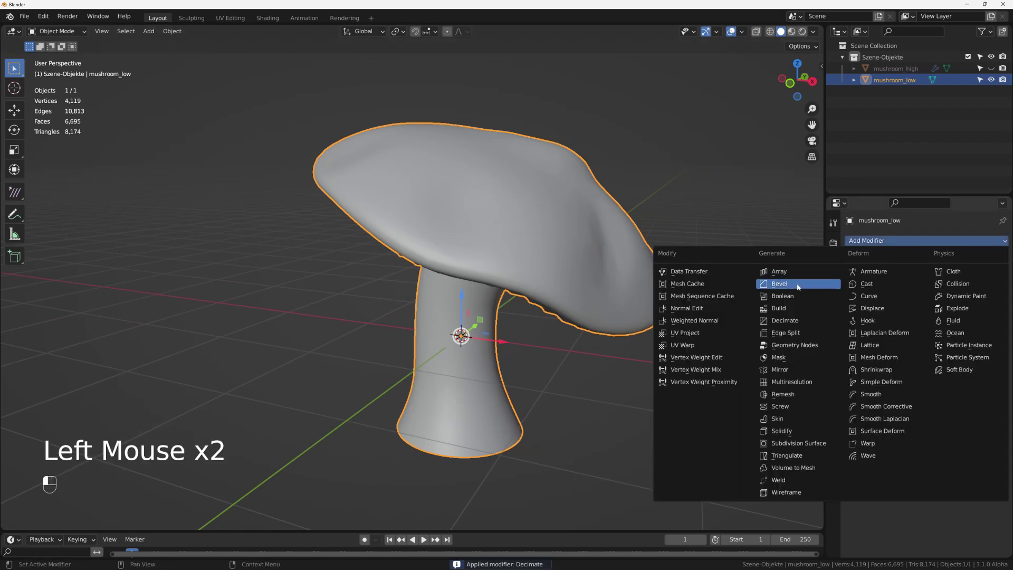
{"action": "left_click_drag", "start_coordinate": [576, 298], "coordinate": [617, 271]}
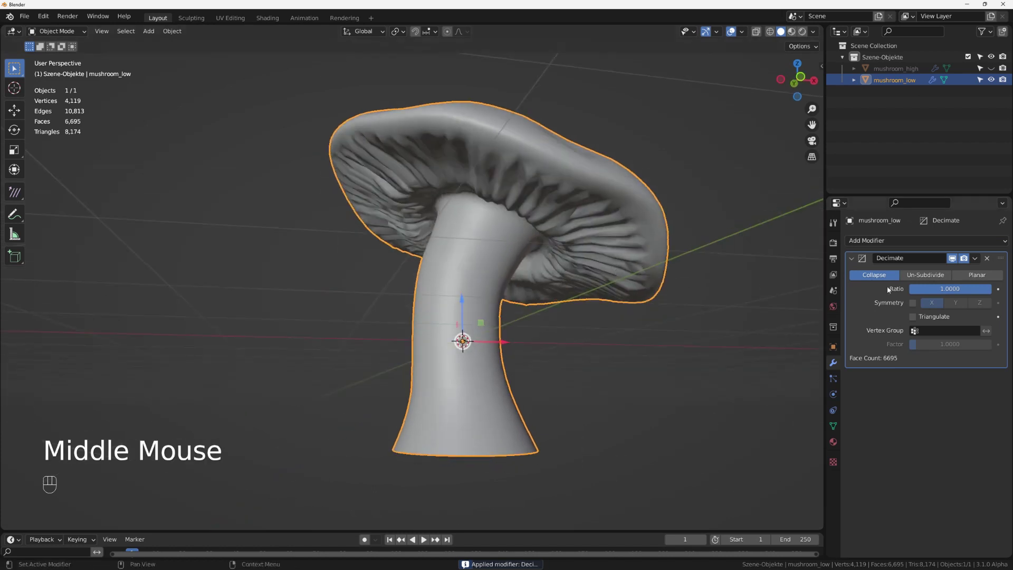
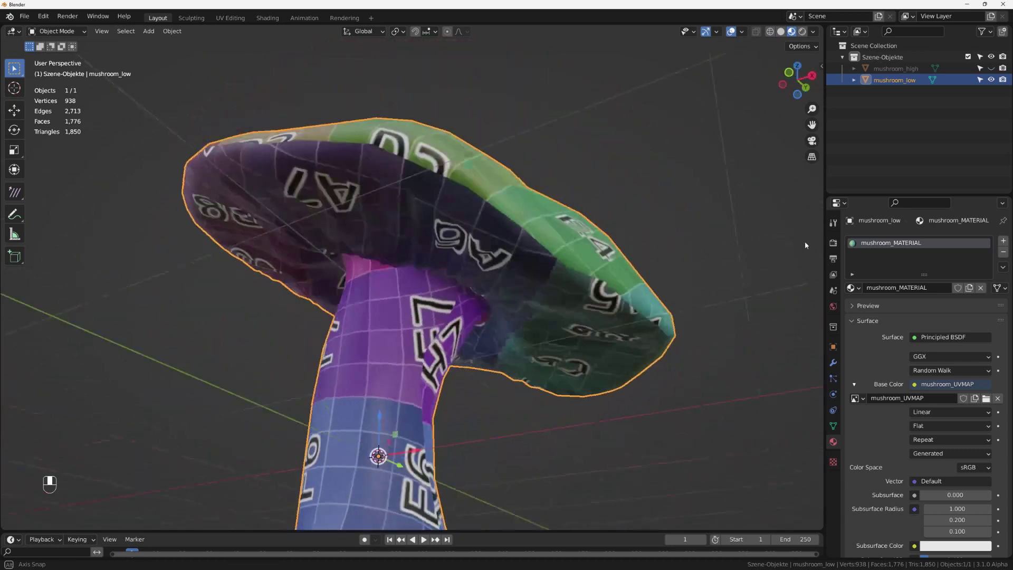
Inspect the textured cap, then save the project as mushroom_1_0.blend via the File menu.
{"action": "scroll", "scroll_direction": "down", "scroll_amount": 3}
{"action": "middle_click", "coordinate": [455, 327]}
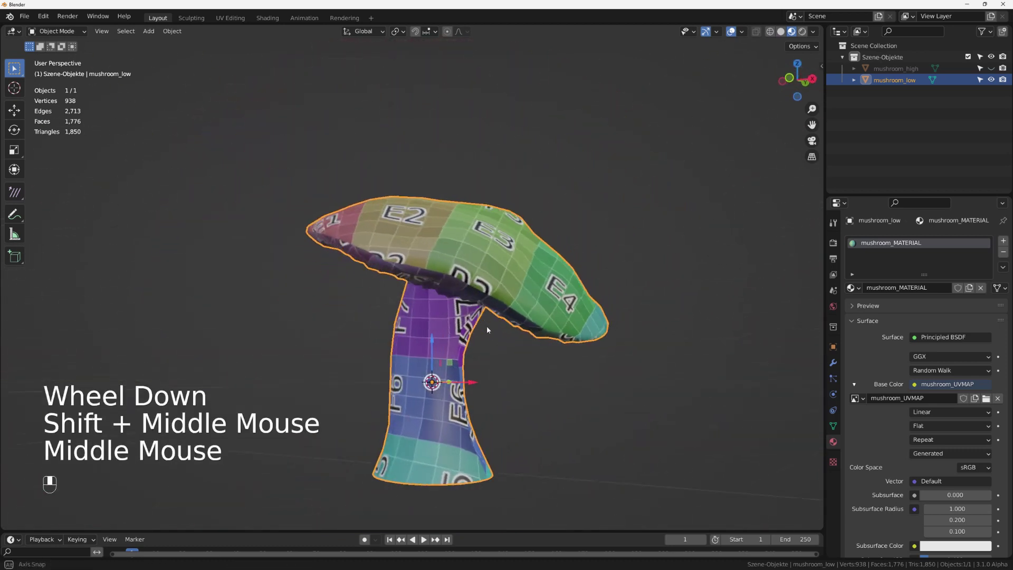
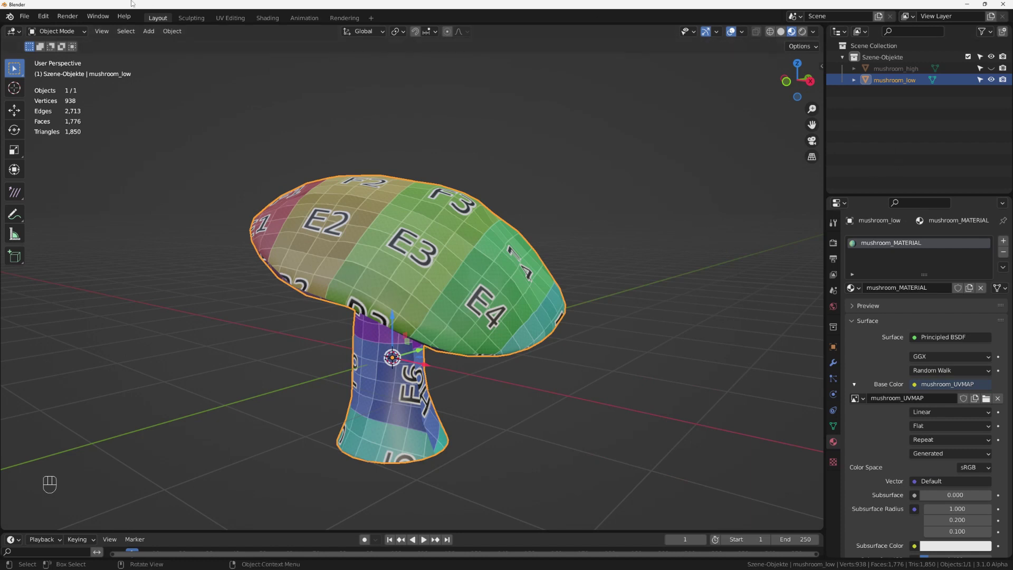
{"action": "left_click_drag", "start_coordinate": [32, 22], "coordinate": [55, 102]}
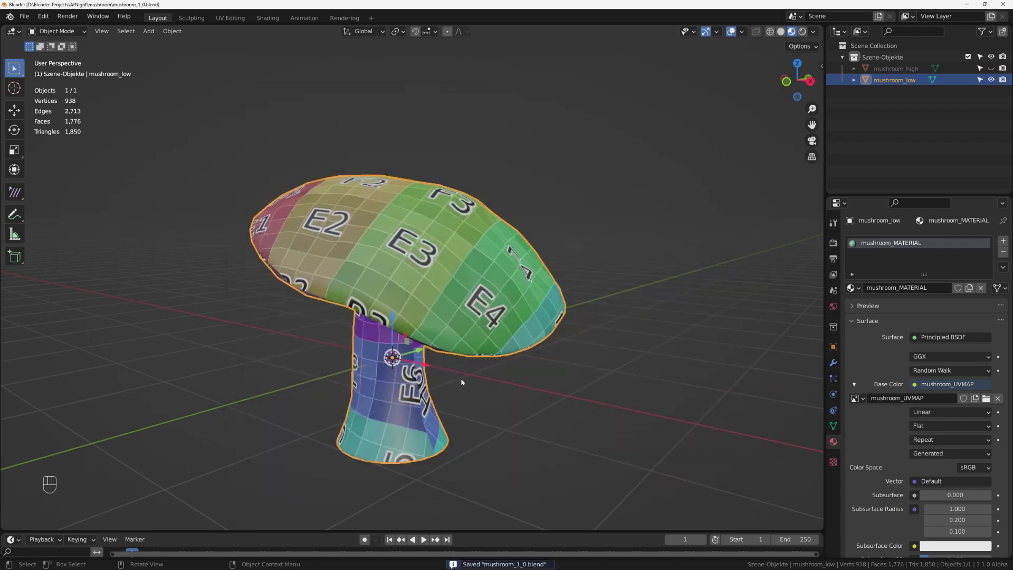
Select mushroom_high and hide mushroom_low in the Outliner.
{"action": "left_click", "coordinate": [992, 82]}
{"action": "left_click_drag", "start_coordinate": [996, 71], "coordinate": [897, 72]}
{"action": "left_click_drag", "start_coordinate": [442, 254], "coordinate": [493, 234]}
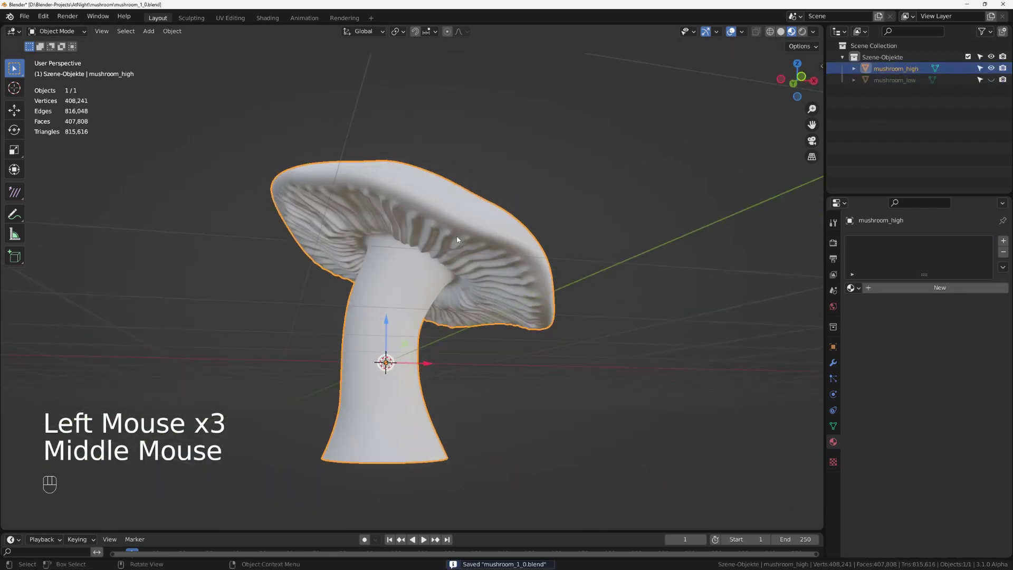
Start an FBX export for the selected mushroom_high into the exports folder beside mushroom_low.fbx.
{"action": "left_click_drag", "start_coordinate": [26, 18], "coordinate": [326, 136]}
{"action": "left_click", "coordinate": [328, 134]}
{"action": "left_click", "coordinate": [410, 204]}
{"action": "left_click_drag", "start_coordinate": [512, 265], "coordinate": [538, 263]}
{"action": "left_click_drag", "start_coordinate": [25, 24], "coordinate": [192, 267]}
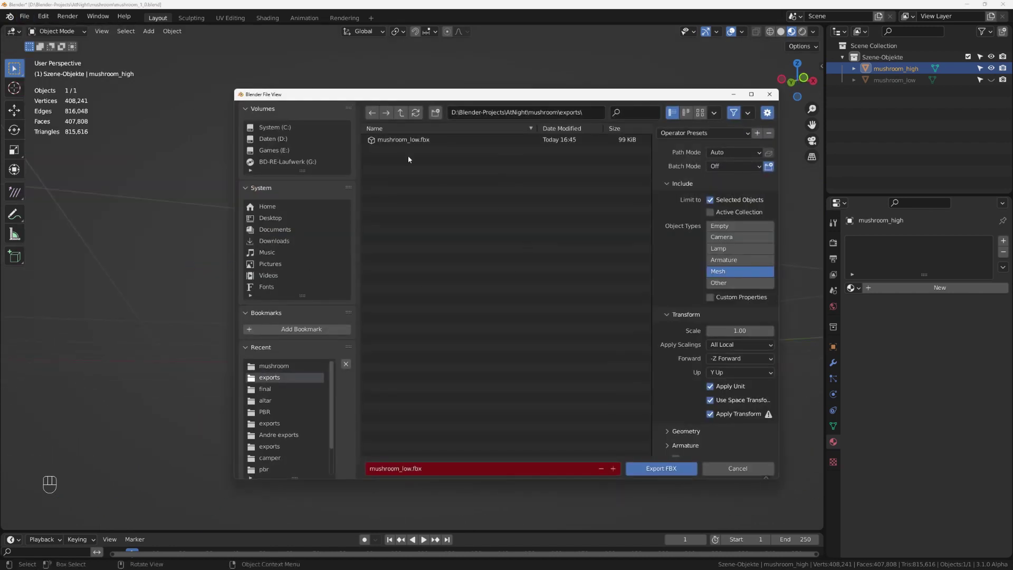